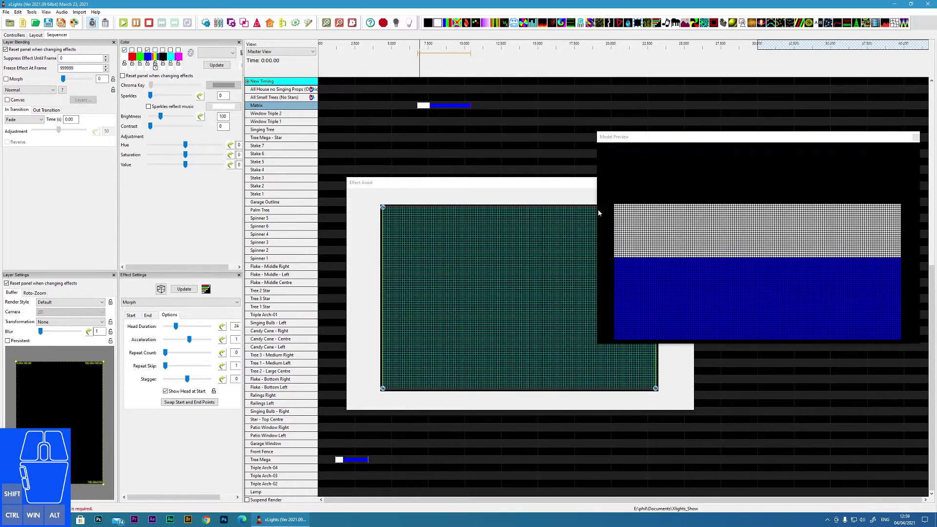
Choose which palette colour swatches the Matrix Morph effect uses
left_click(135, 53)
left_click(125, 52)
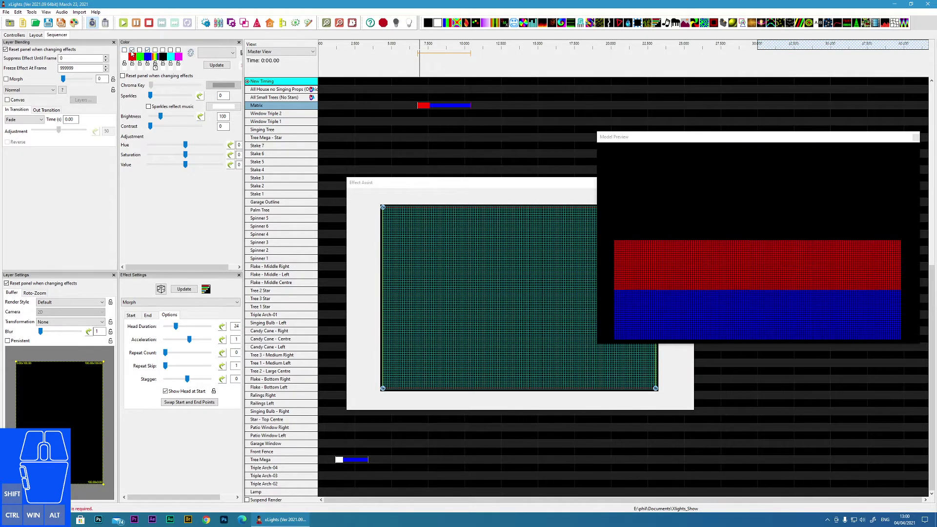
left_click(126, 54)
left_click(134, 52)
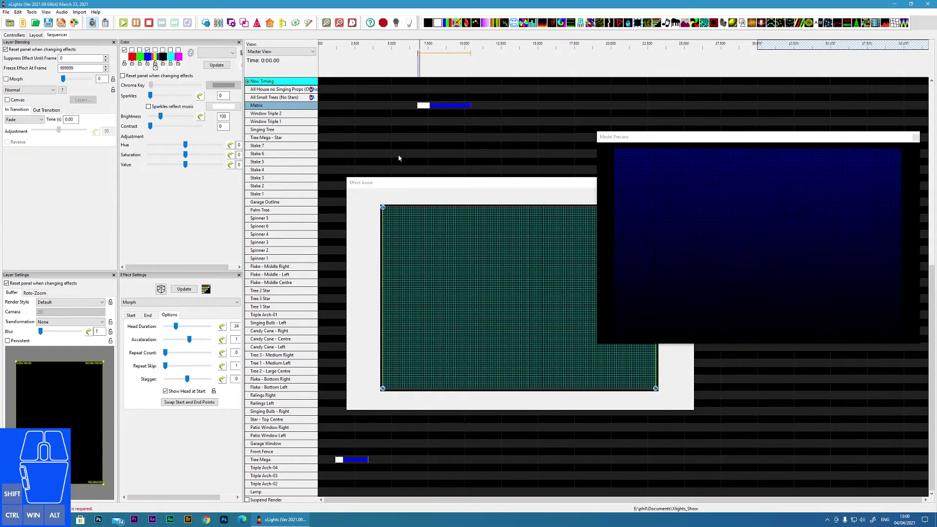
left_click(149, 51)
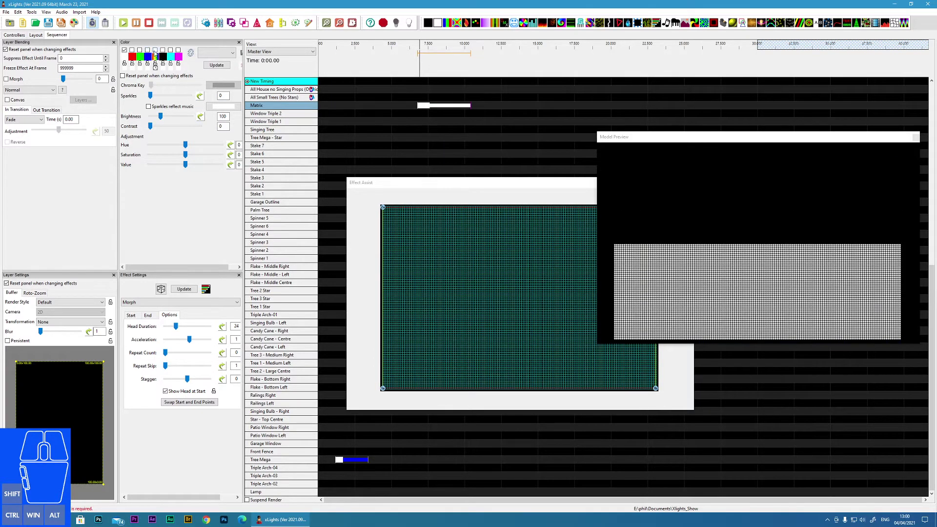
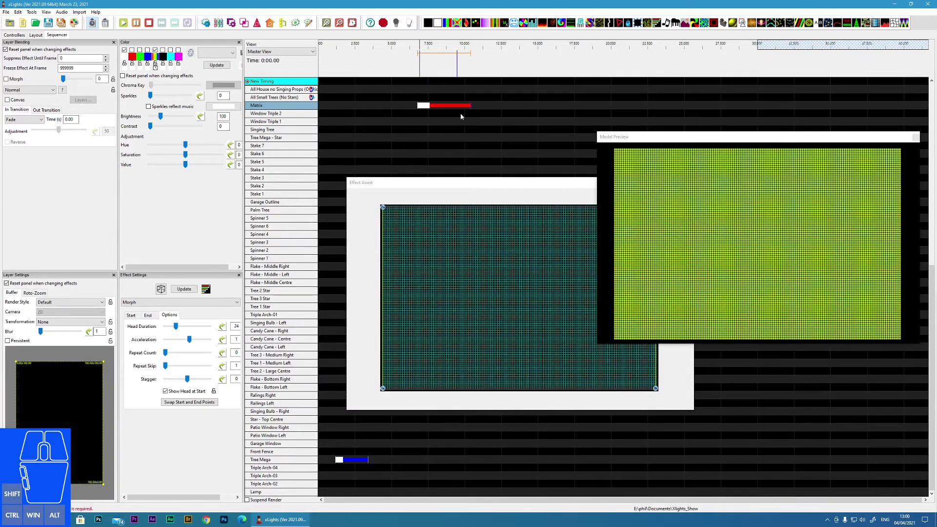
Bring up the Morph effect's Start point settings
left_click_drag(159, 59, 231, 170)
left_click(231, 170)
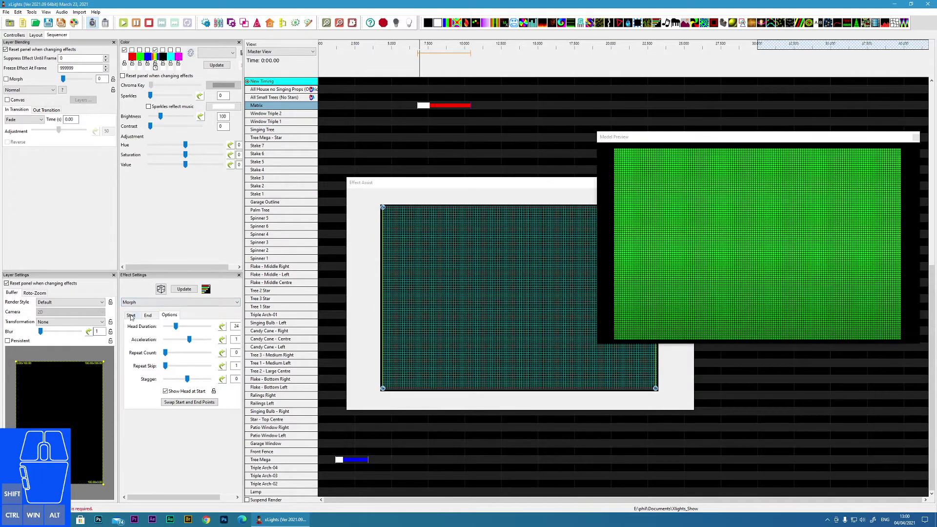
left_click(130, 317)
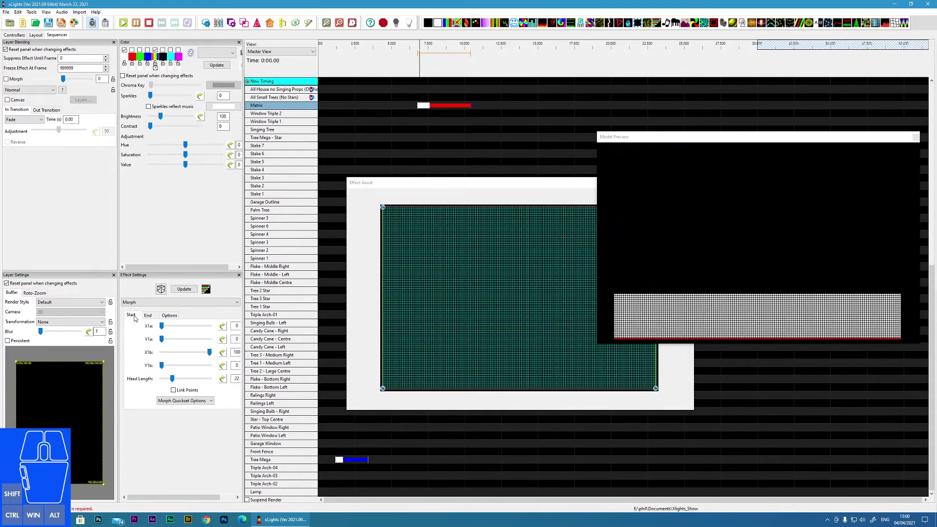
left_click(133, 317)
left_click(148, 319)
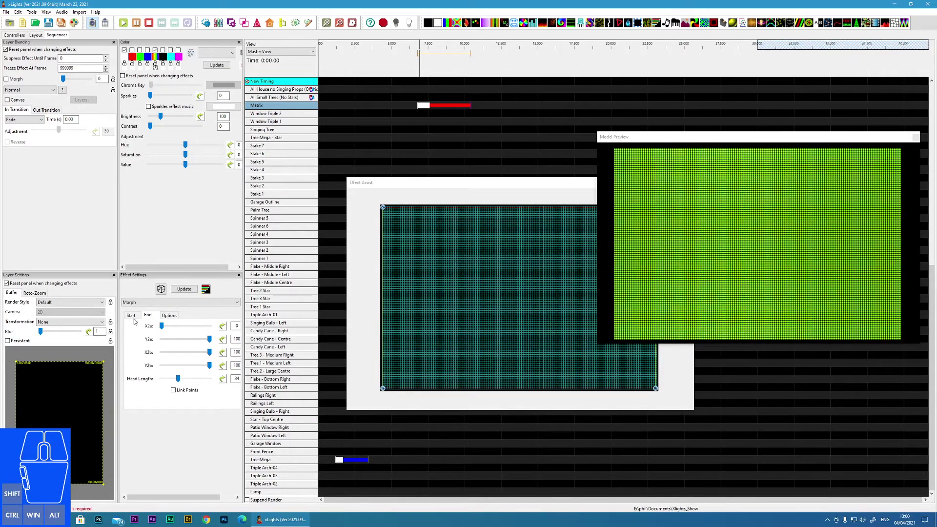
left_click(135, 319)
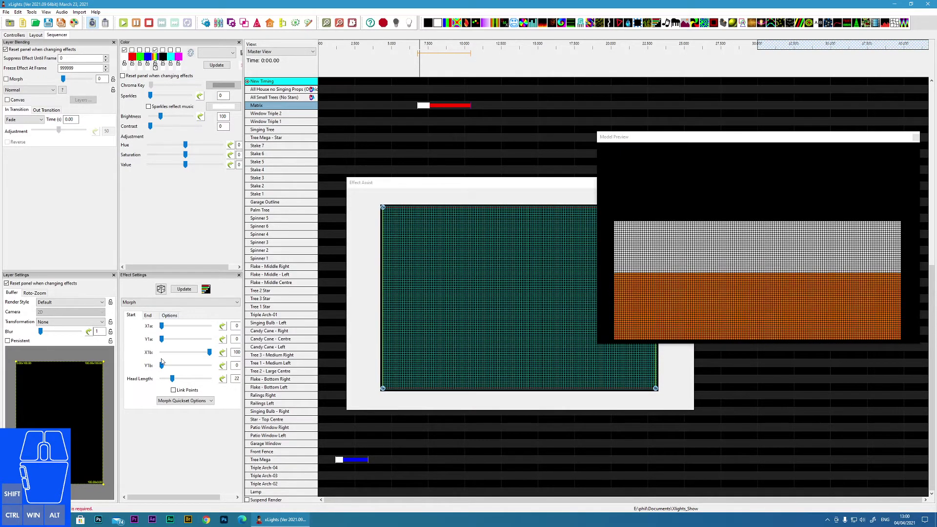
left_click(149, 317)
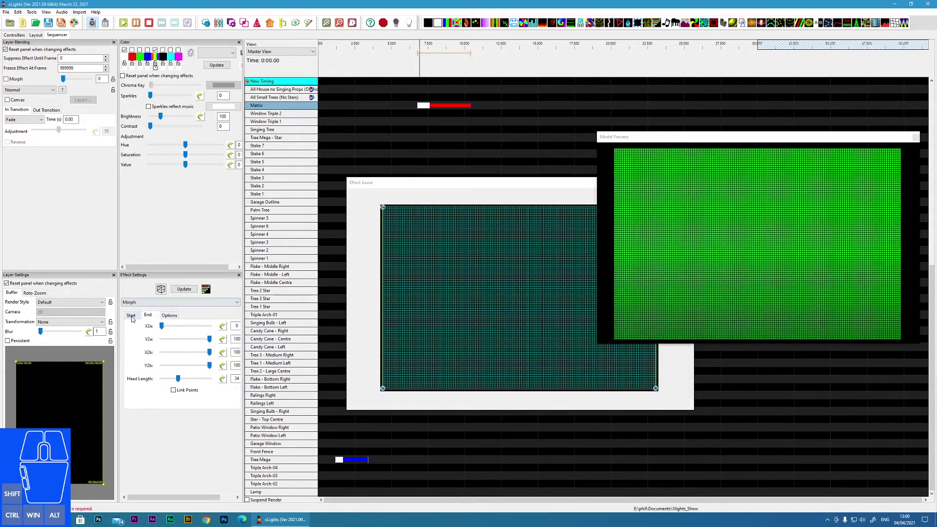
left_click(134, 320)
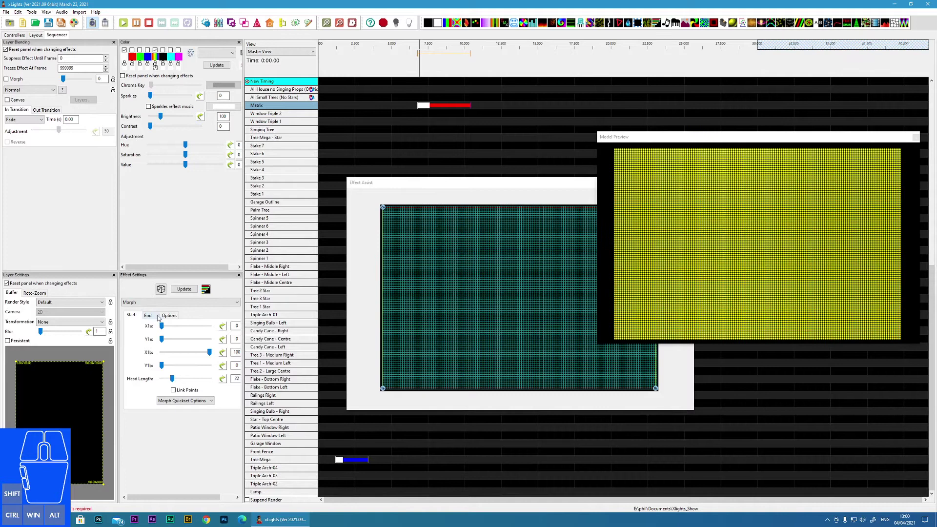
left_click_drag(165, 328, 147, 329)
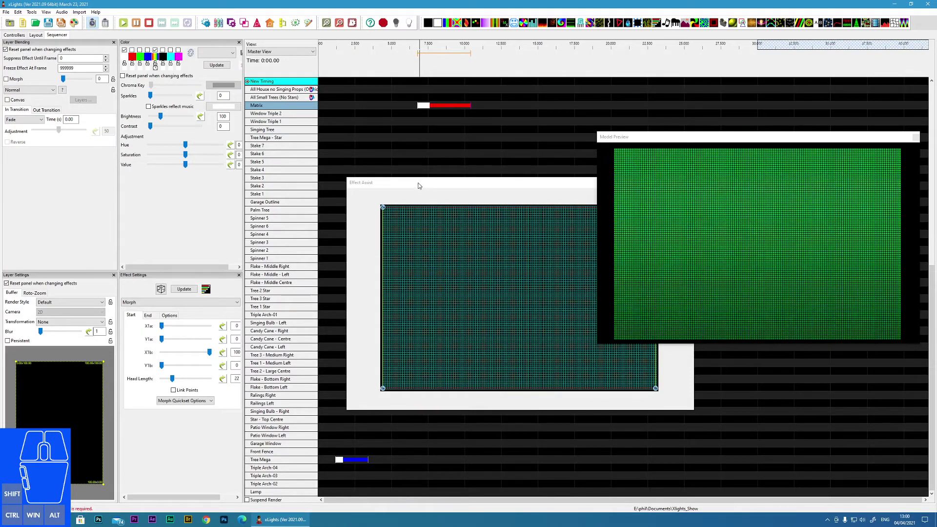
Bring Effect Assist forward, review the End settings and return to the Start settings
left_click(421, 186)
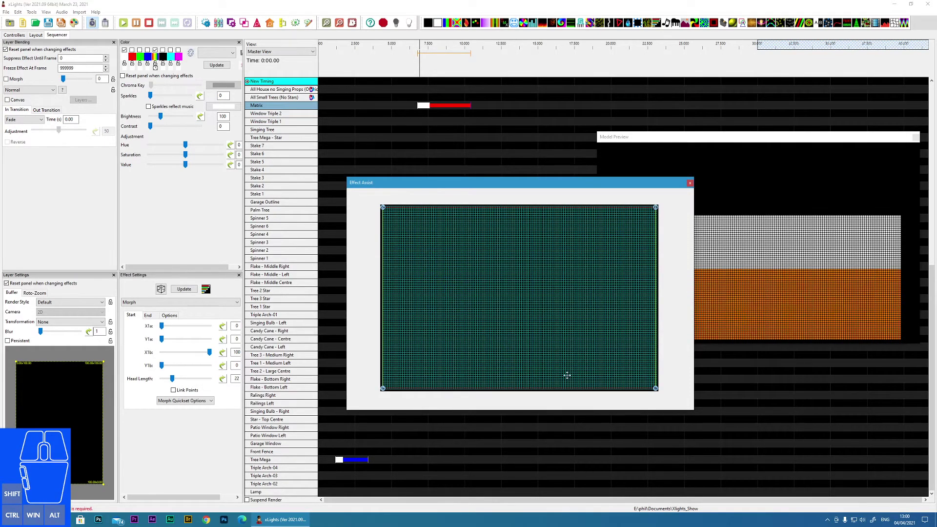
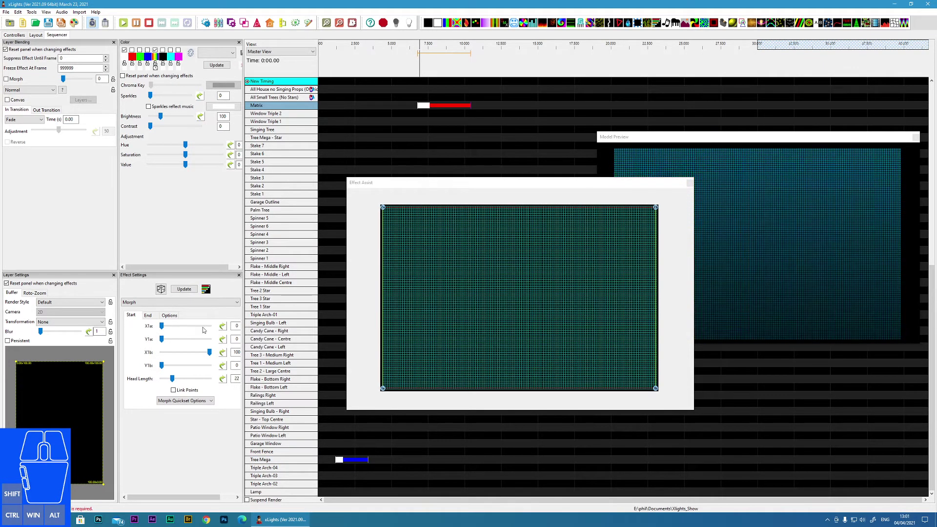
left_click(153, 317)
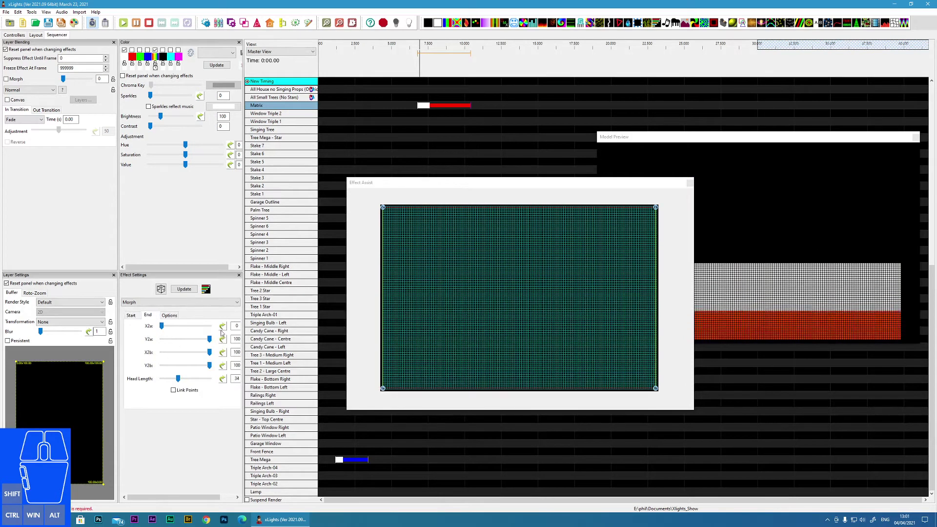
left_click(138, 317)
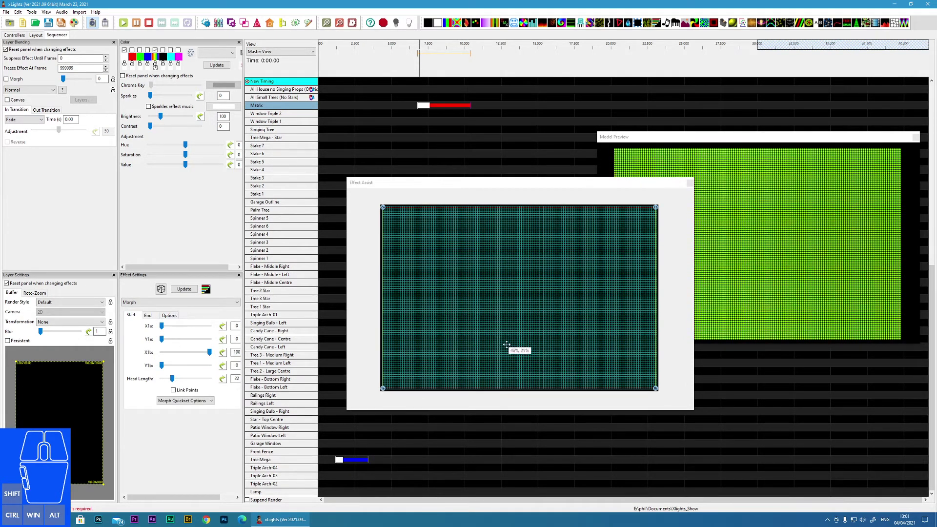
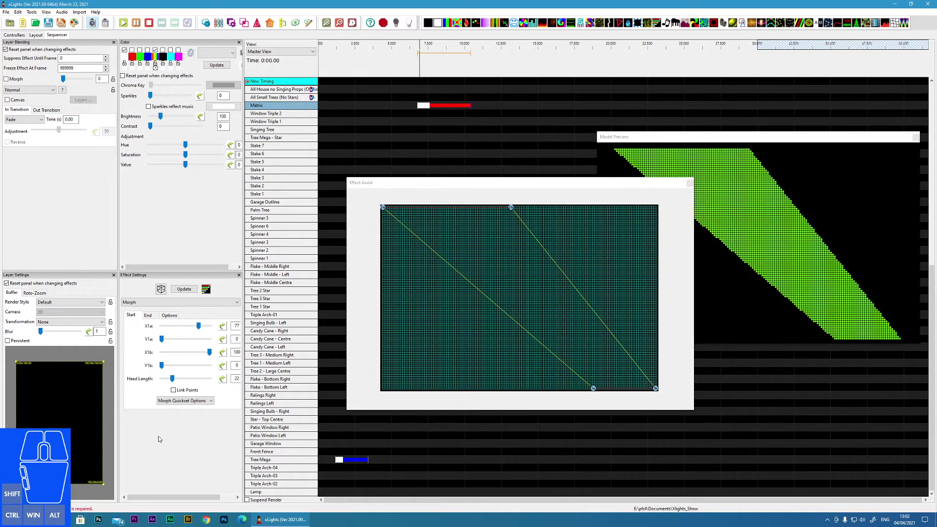
Set head length to 2 and reposition the end line's second point
left_click(172, 381)
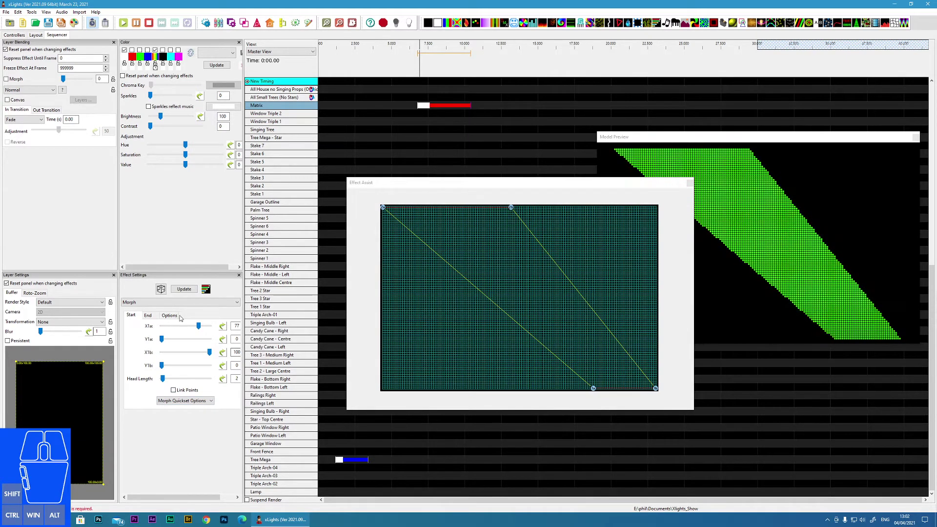
left_click(155, 319)
left_click_drag(181, 382, 194, 382)
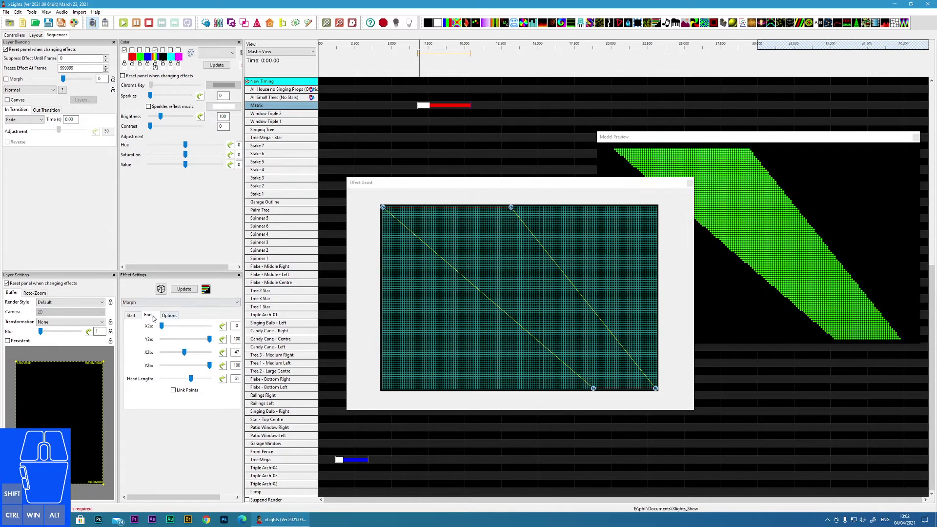
Back on the Start settings, toggle Link Points on and off again
left_click(137, 318)
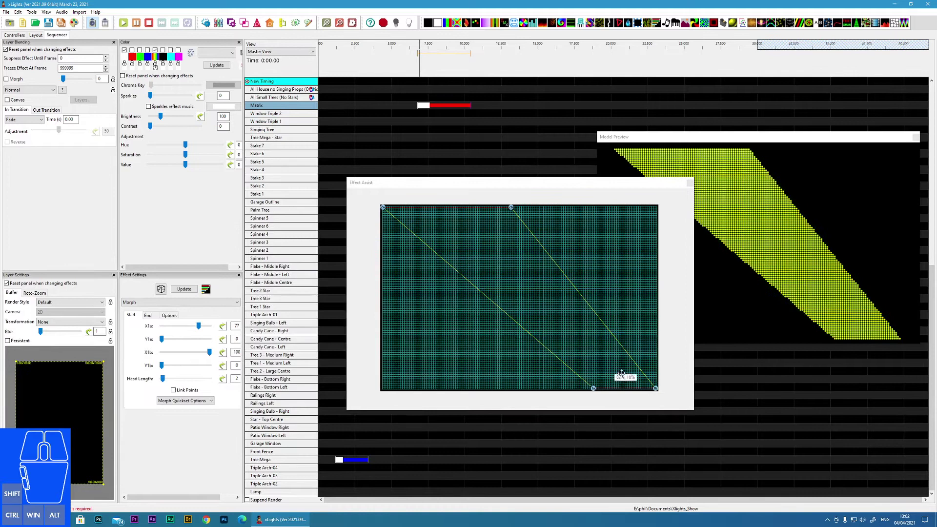
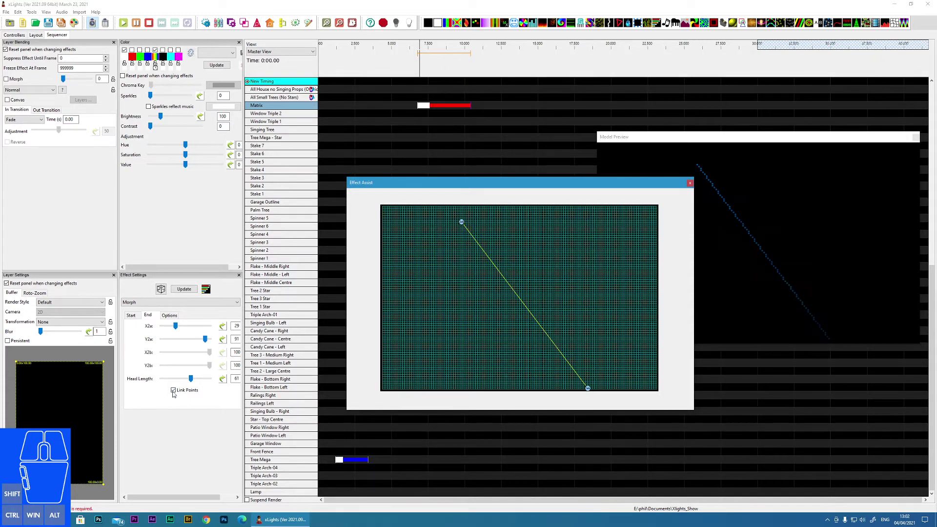
left_click(175, 393)
left_click(138, 319)
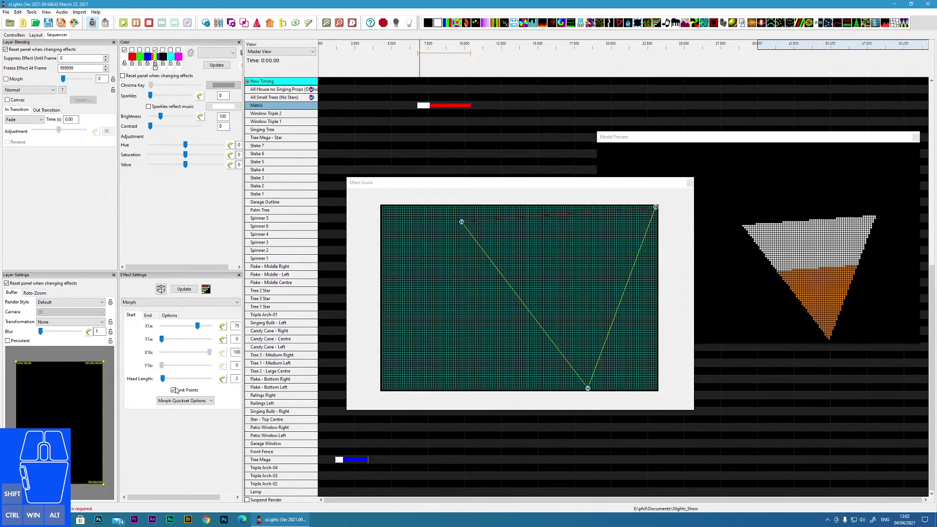
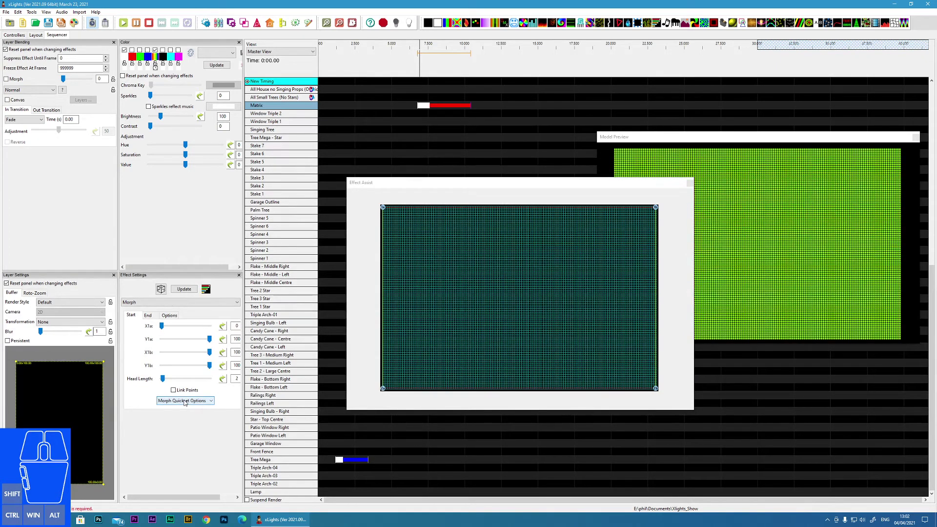
Apply the Single Sweep Left quickset to the Morph start, then show the timing options
left_click(190, 403)
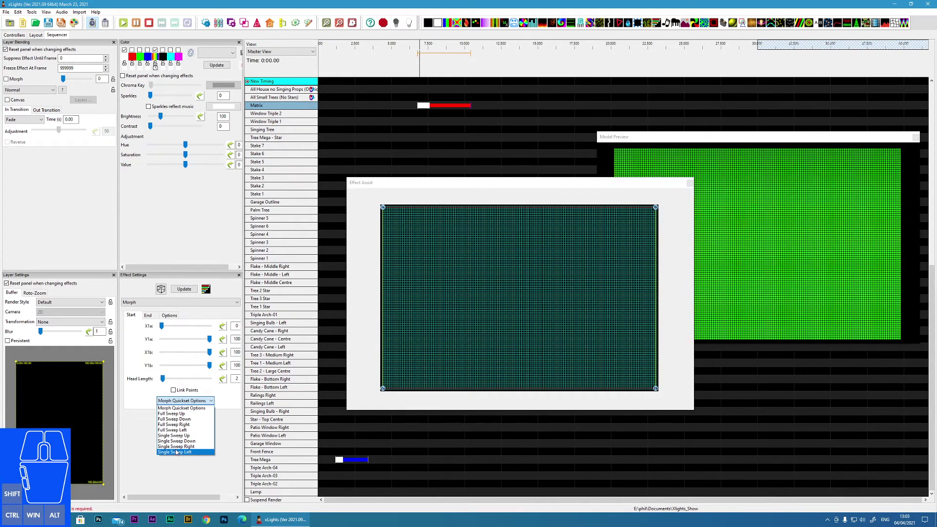
left_click(178, 452)
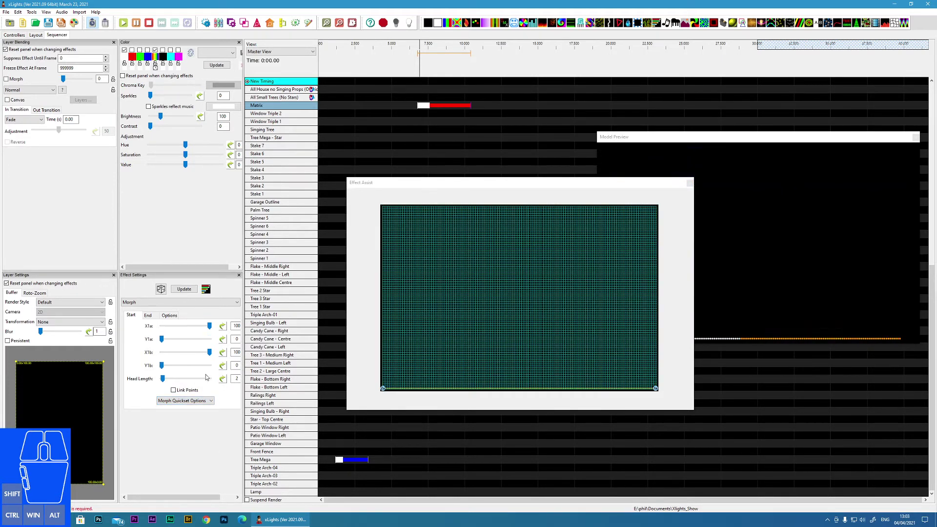
left_click(170, 318)
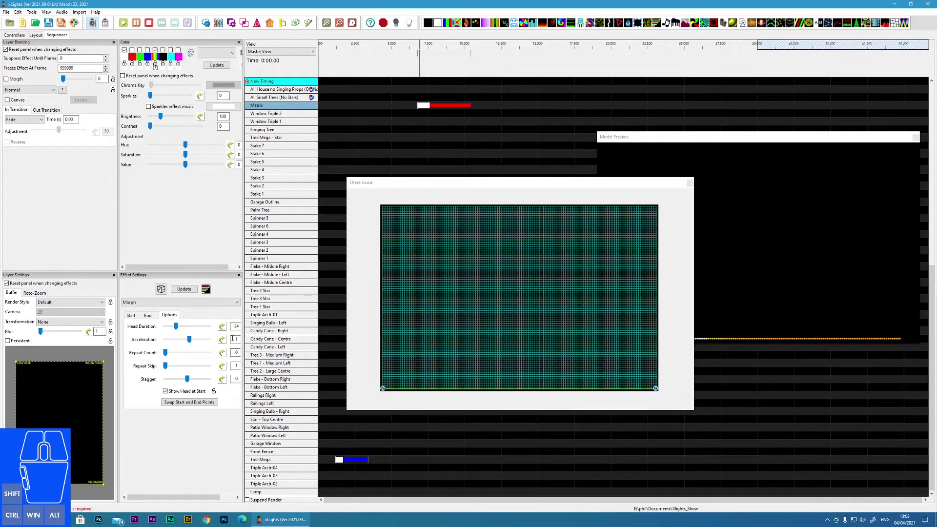
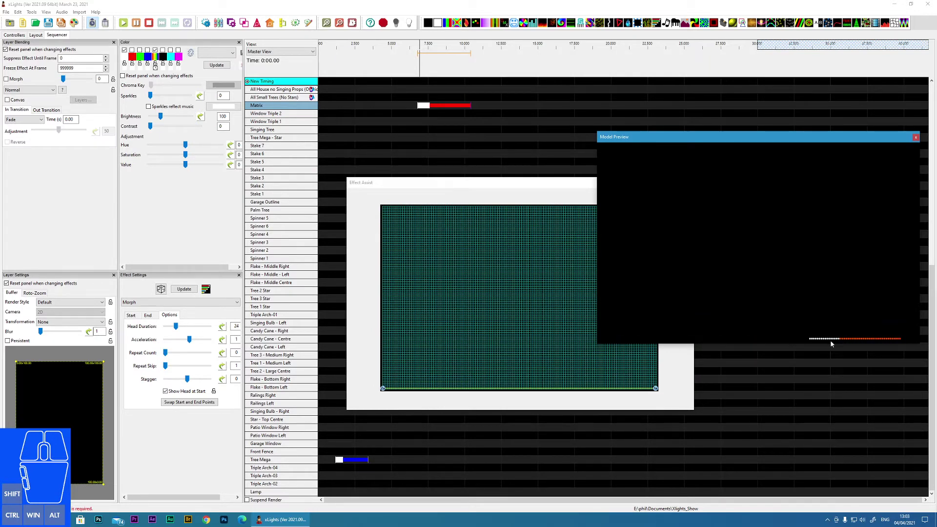
Set the Morph head duration to 19 and return acceleration to 1
left_click(178, 329)
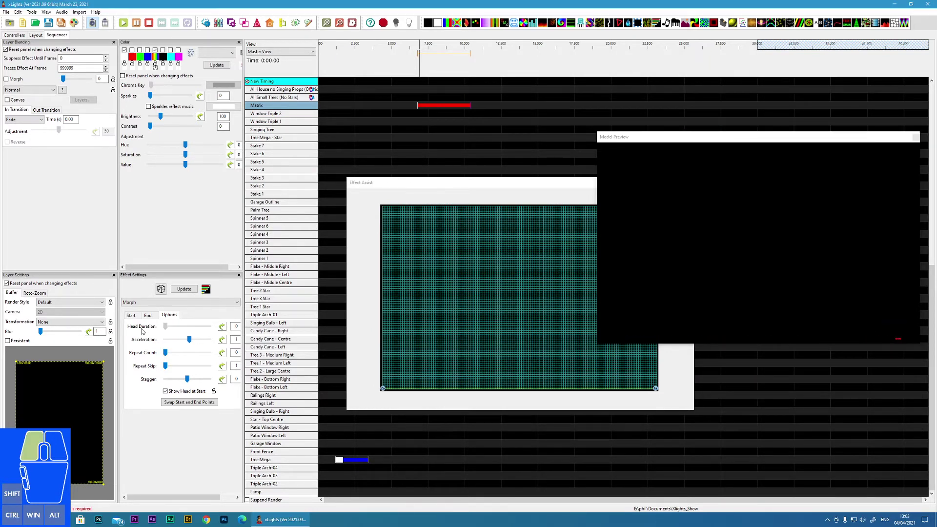
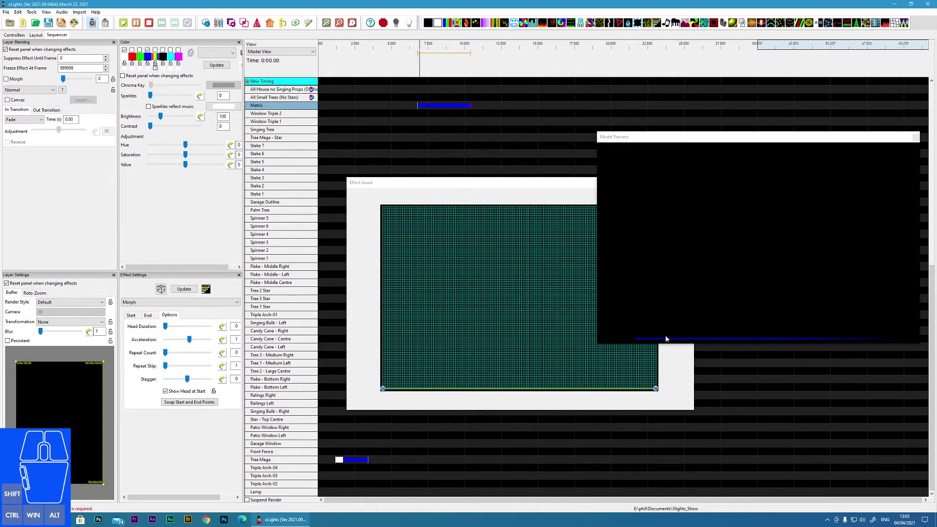
left_click(168, 330)
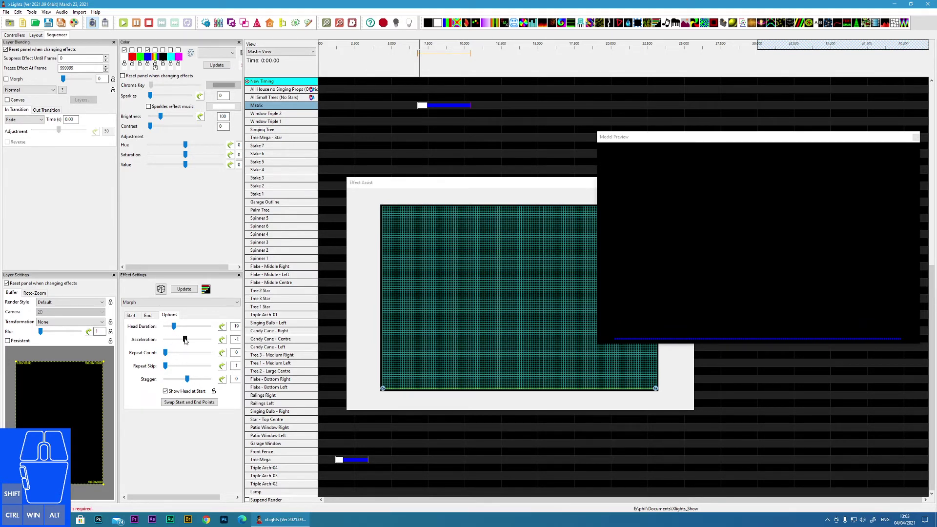
left_click(187, 341)
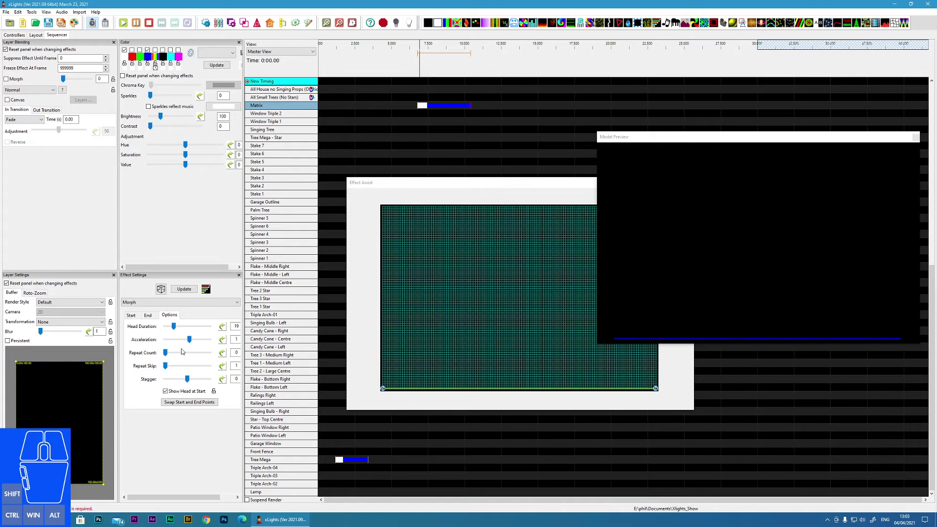
Try several repeat counts and settle on a repeat count of 4
left_click(167, 353)
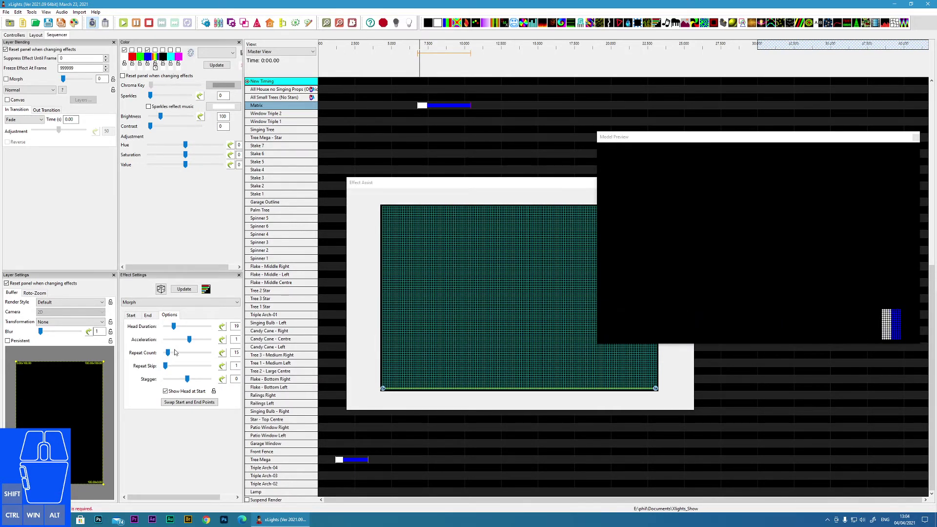
left_click(167, 354)
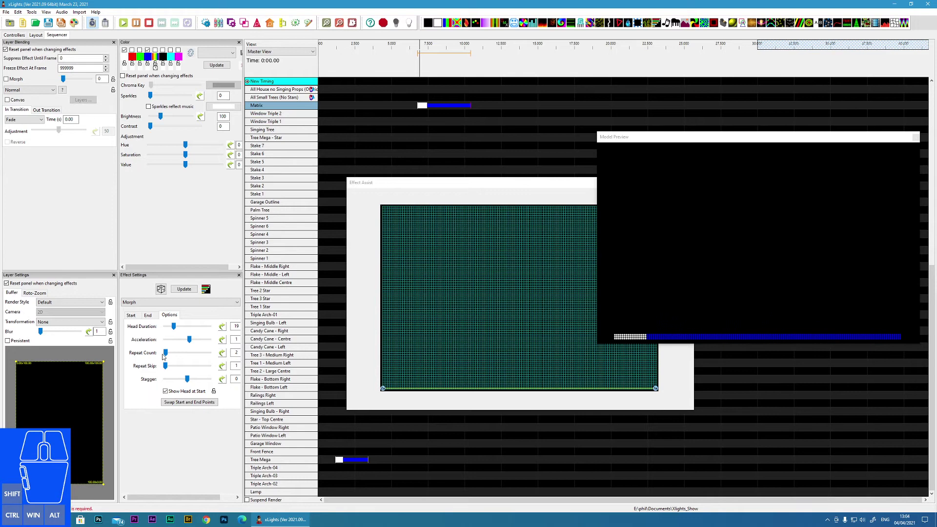
left_click(167, 358)
left_click_drag(169, 358, 173, 357)
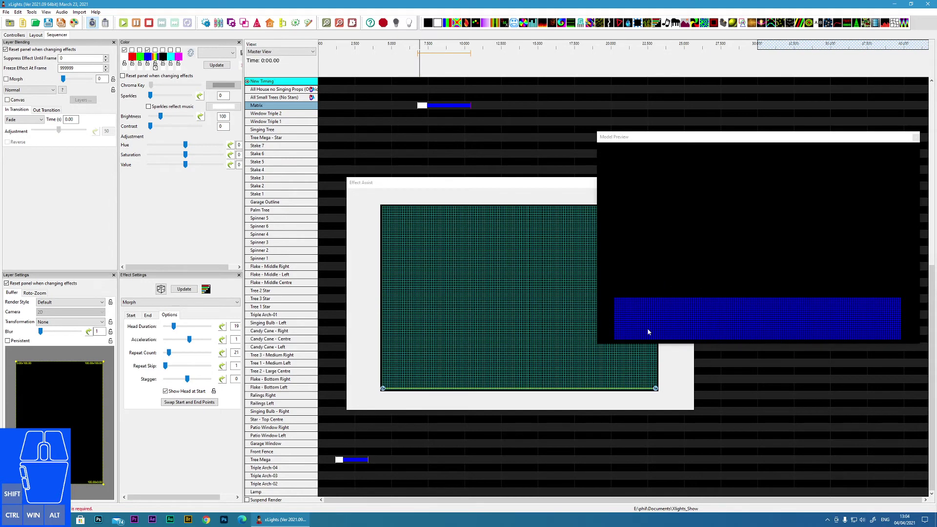
left_click(169, 355)
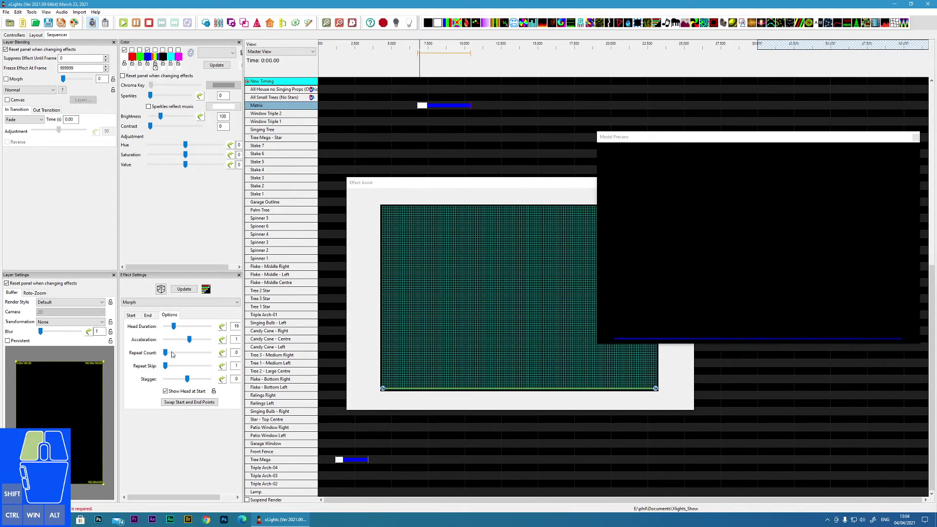
left_click(169, 354)
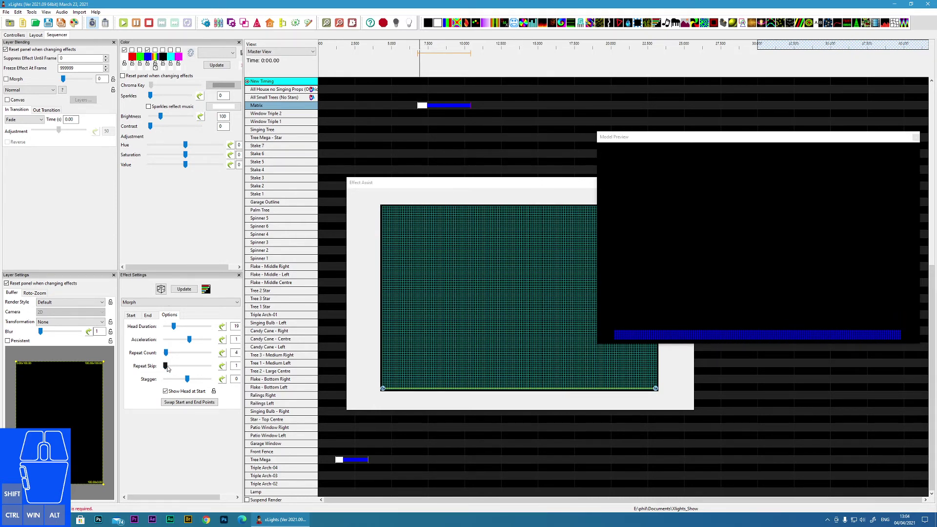
Set the repeat skip to 13 and adjust the stagger
left_click(168, 368)
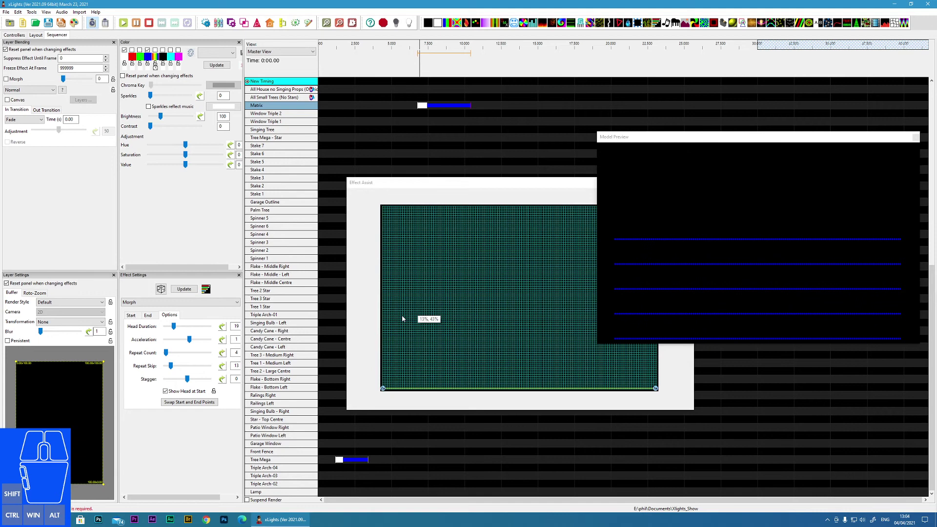
left_click(189, 381)
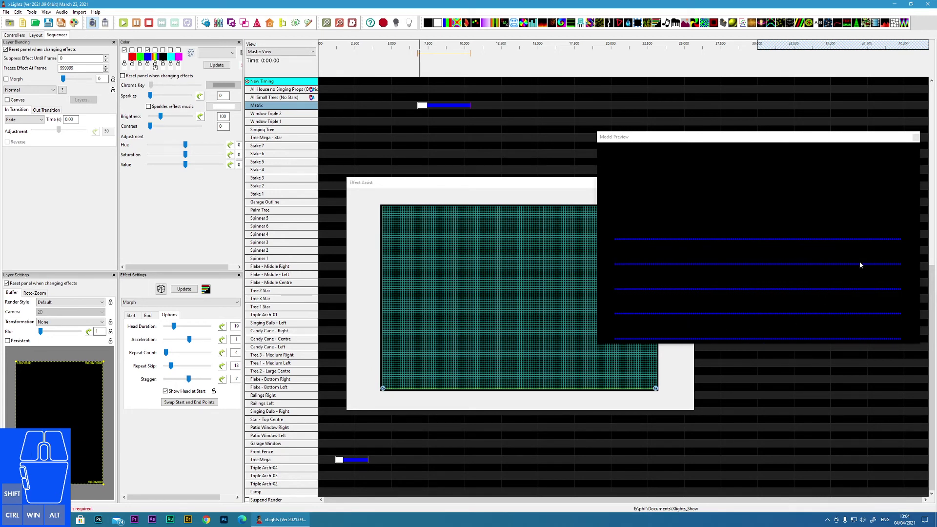
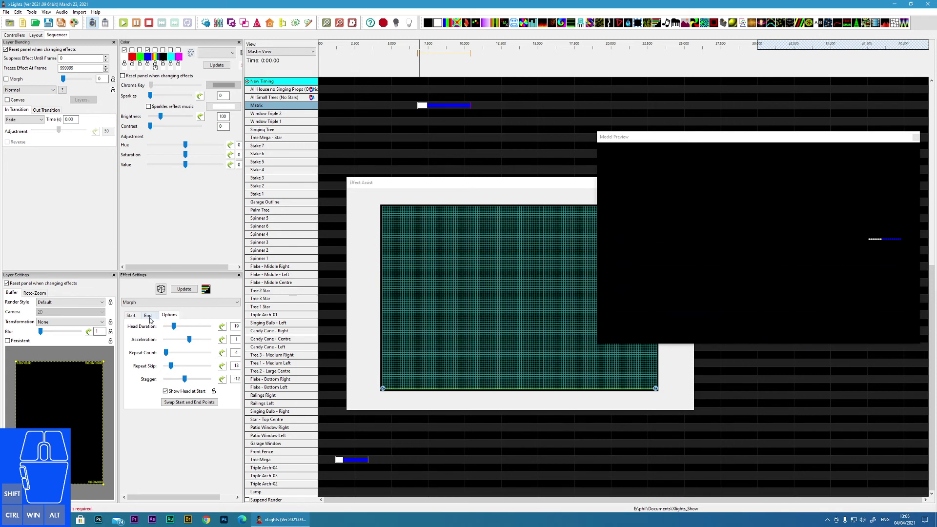
Raise the repeat count to 10 and set the repeat skip to 17
left_click(139, 318)
left_click(187, 405)
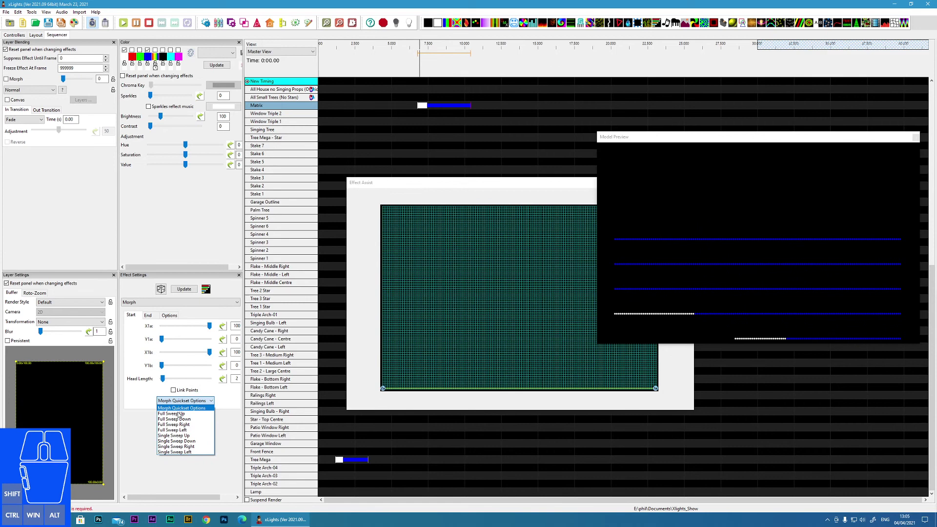
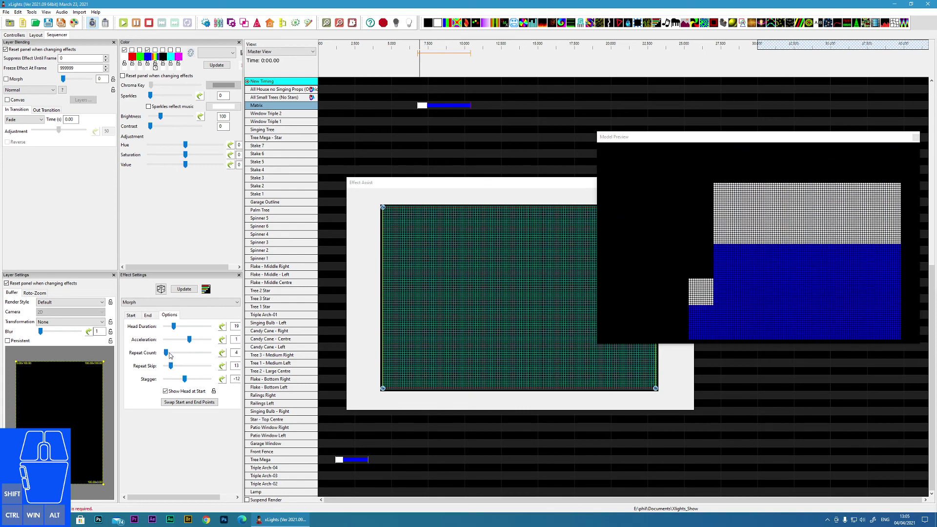
left_click(168, 355)
left_click(174, 355)
left_click_drag(175, 368, 189, 367)
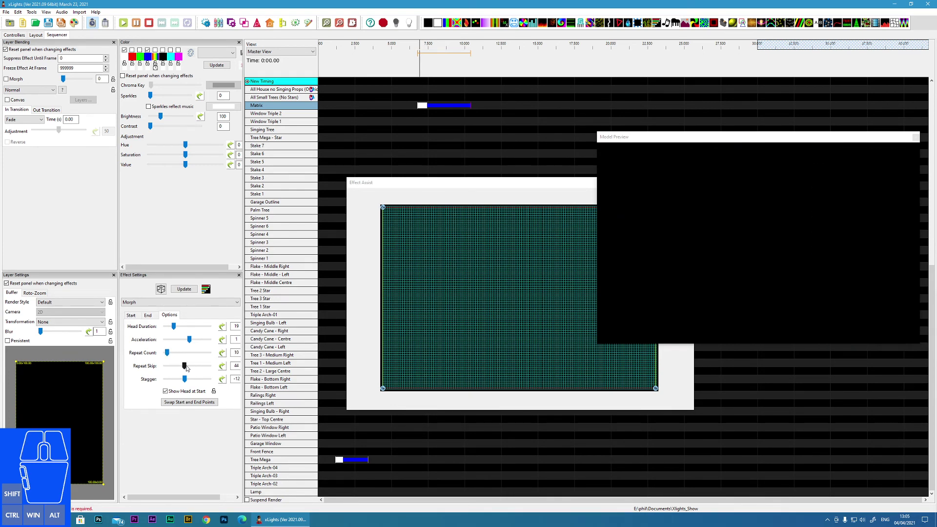
left_click(184, 368)
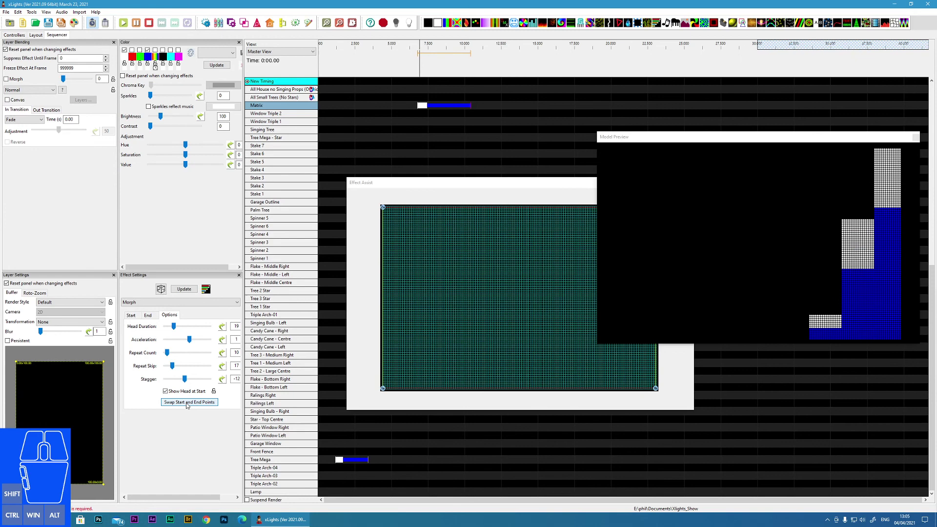
Swap the Morph start and end points, then swap them again
left_click(185, 405)
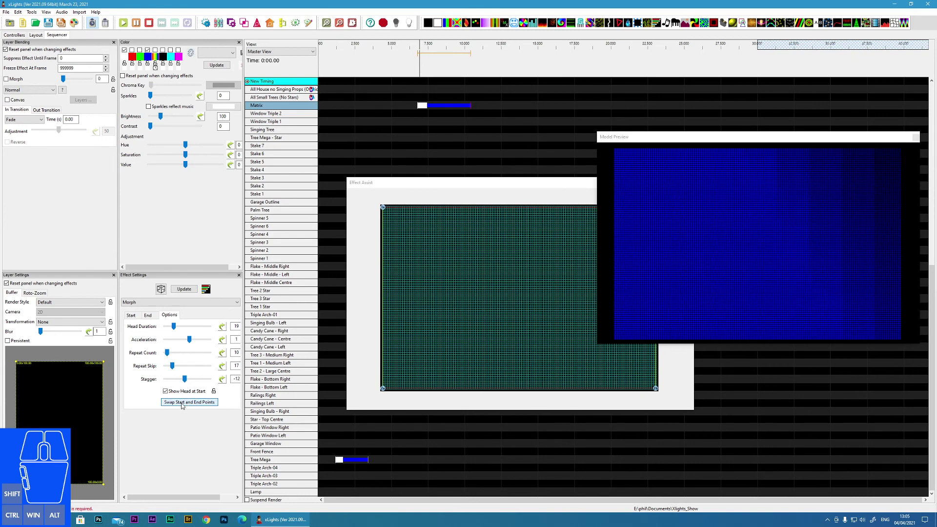
left_click(184, 405)
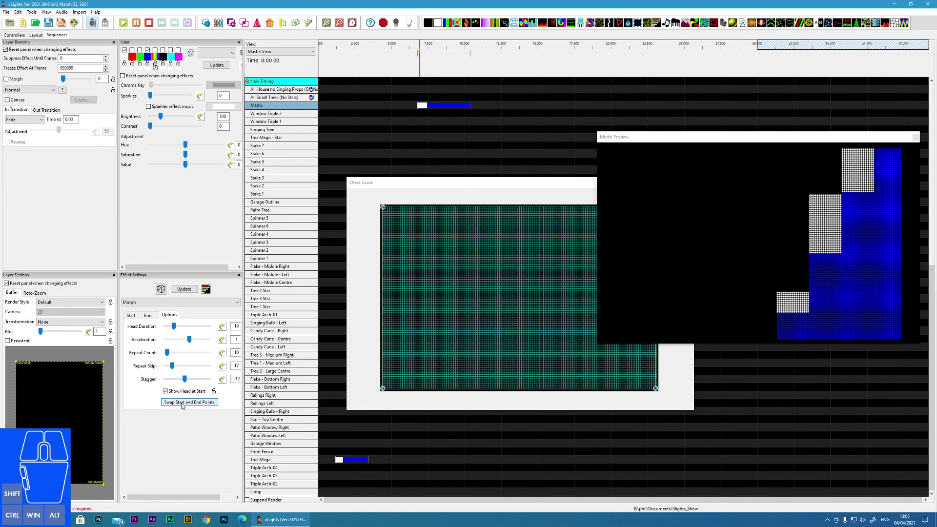